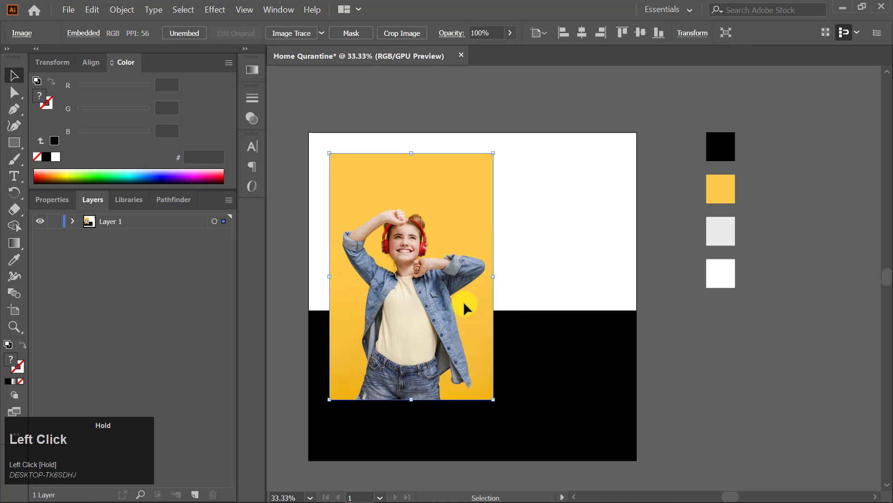
- Nudge the selection left and up while preparing the small yellow circle
{"action": "key", "text": "Left"}
{"action": "key", "text": "Up"}
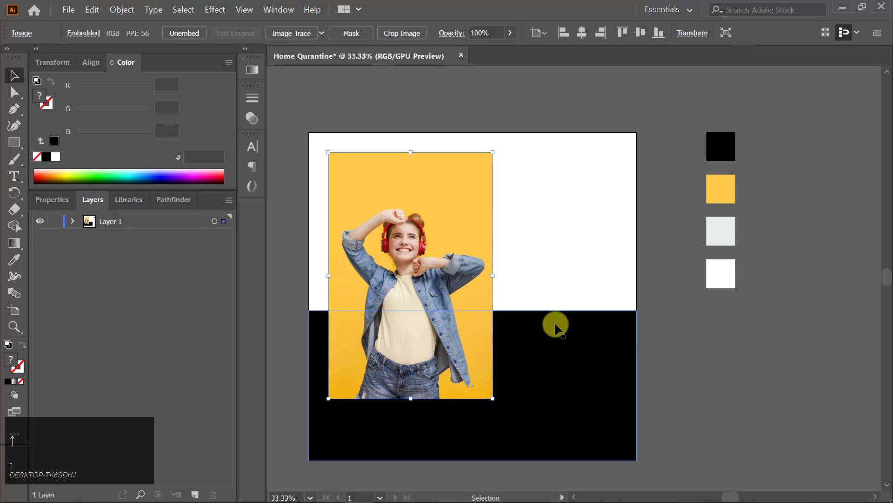
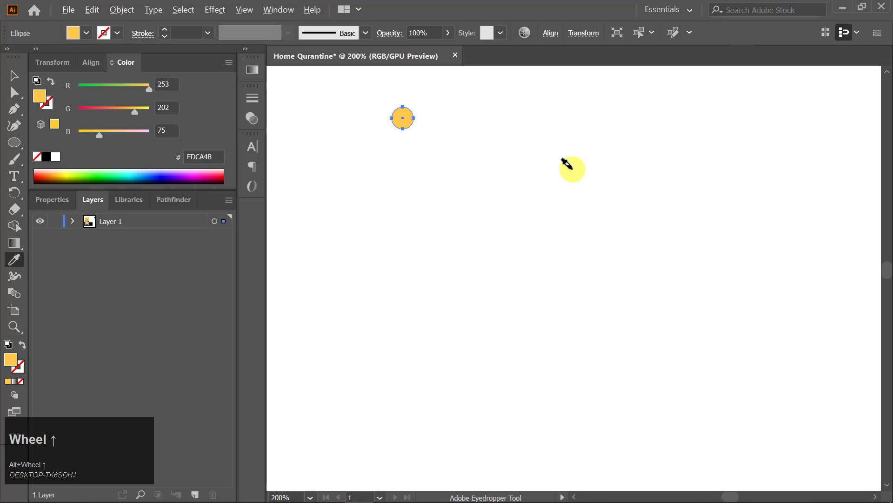
- Duplicate the small yellow dot to the right and group the two dots together
{"action": "scroll", "scroll_direction": "up", "scroll_amount": 3}
{"action": "key", "text": "v"}
{"action": "left_click", "coordinate": [477, 201]}
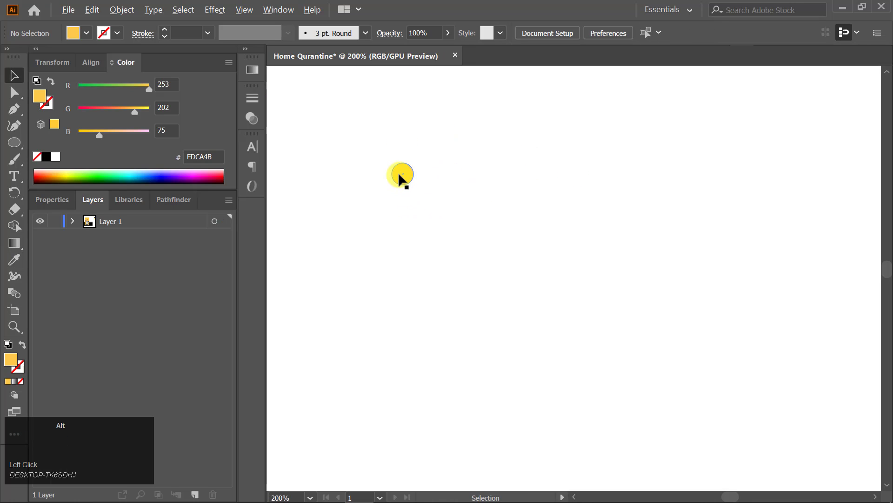
{"action": "left_click_drag", "start_coordinate": [411, 176], "coordinate": [389, 178]}
{"action": "key", "text": "ctrl+g"}
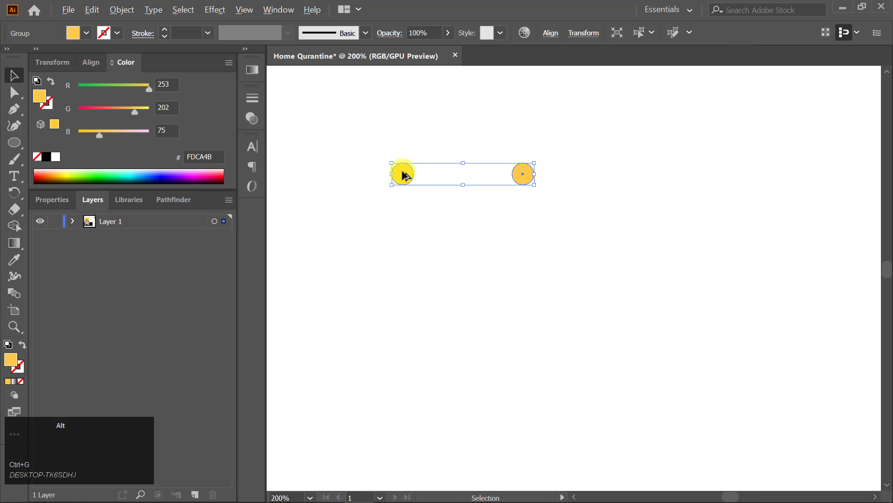
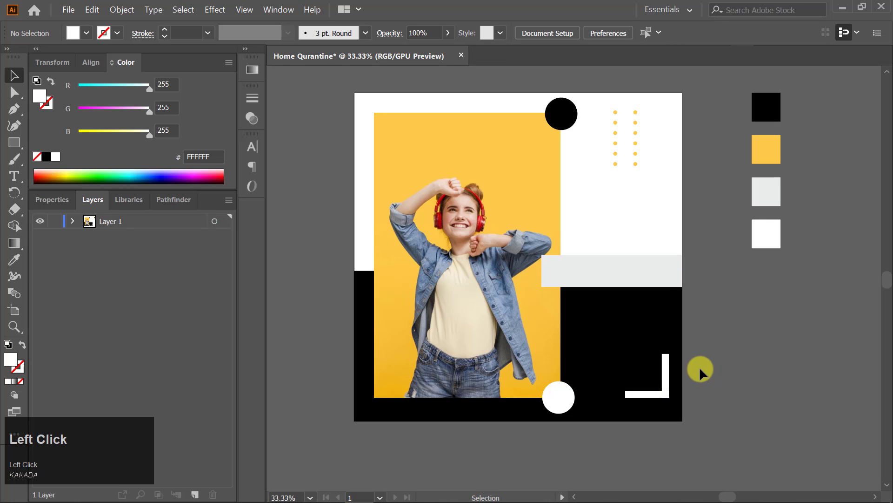
- Draw a circle on the artboard's left edge and sample the panel's yellow for its fill
{"action": "left_click", "coordinate": [567, 123]}
{"action": "left_click_drag", "start_coordinate": [564, 145], "coordinate": [367, 281]}
{"action": "key", "text": "Left"}
{"action": "key", "text": "Up"}
{"action": "key", "text": "i"}
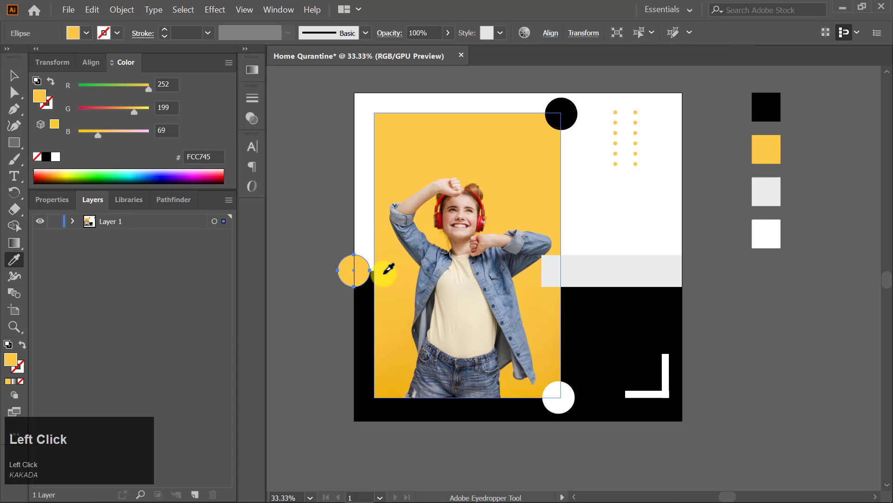
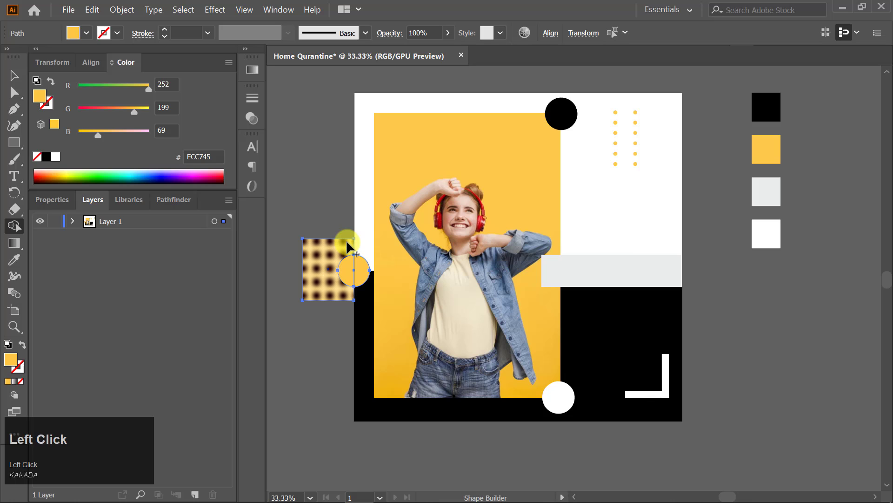
- Cut away the circle's outer half with Shape Builder, leaving a yellow half-circle
{"action": "left_click_drag", "start_coordinate": [349, 245], "coordinate": [343, 285]}
{"action": "key", "text": "v"}
{"action": "left_click", "coordinate": [324, 335]}
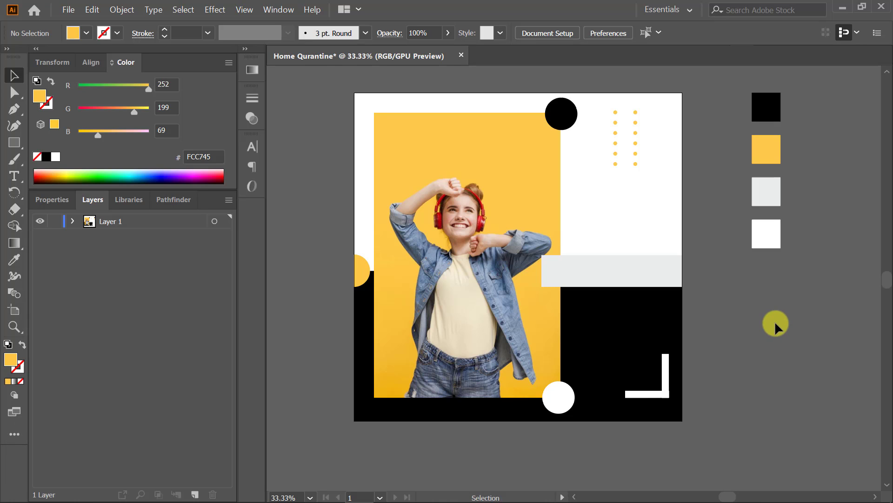
- Start a text label on the grey bar reading #COVID 19
{"action": "left_click", "coordinate": [17, 179]}
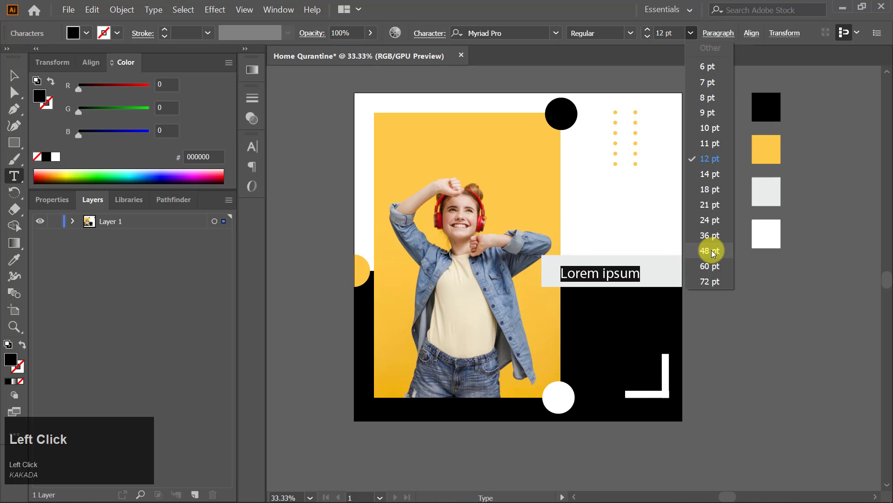
{"action": "key", "text": "shift+3"}
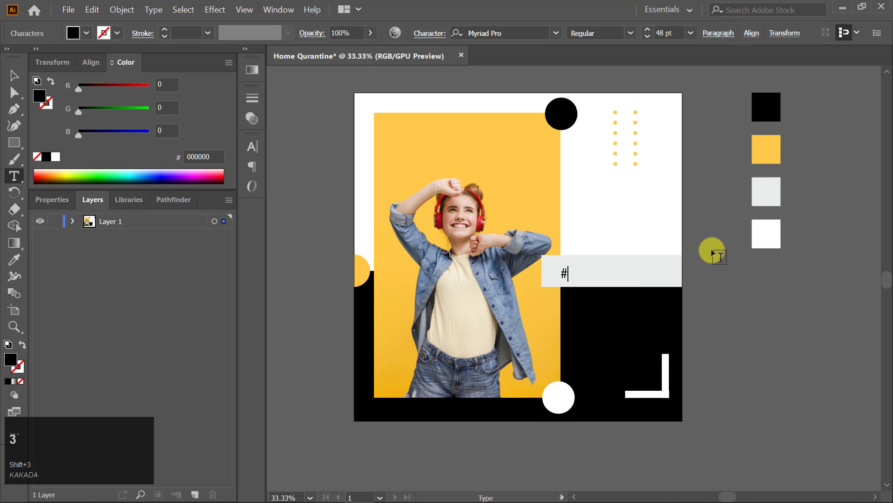
{"action": "key", "text": "Caps_Lock"}
{"action": "type", "text": "covie"}
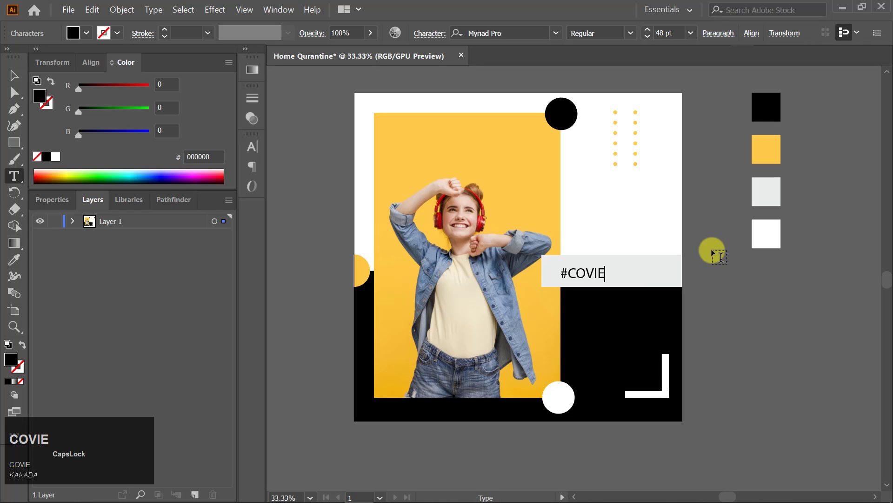
{"action": "type", "text": "d"}
{"action": "key", "text": "space"}
{"action": "type", "text": "19"}
- Make the whole label bold and nudge it into position on the grey bar
{"action": "key", "text": "ctrl+a"}
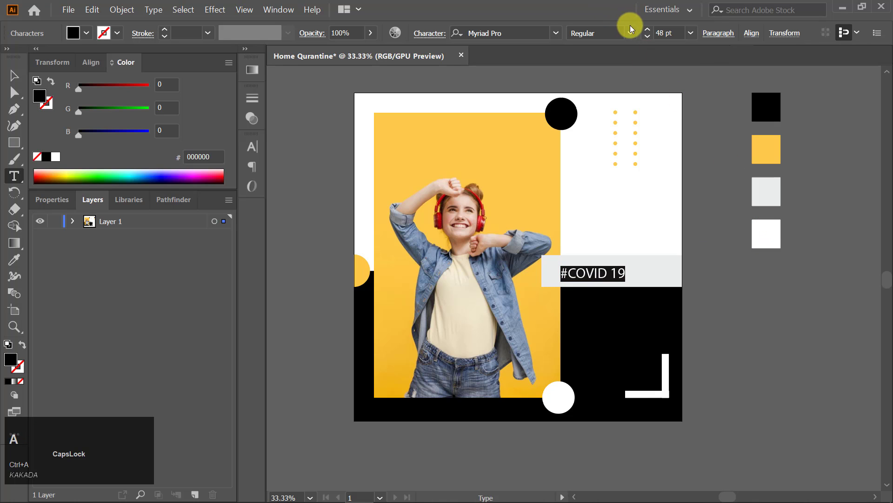
{"action": "left_click", "coordinate": [635, 29]}
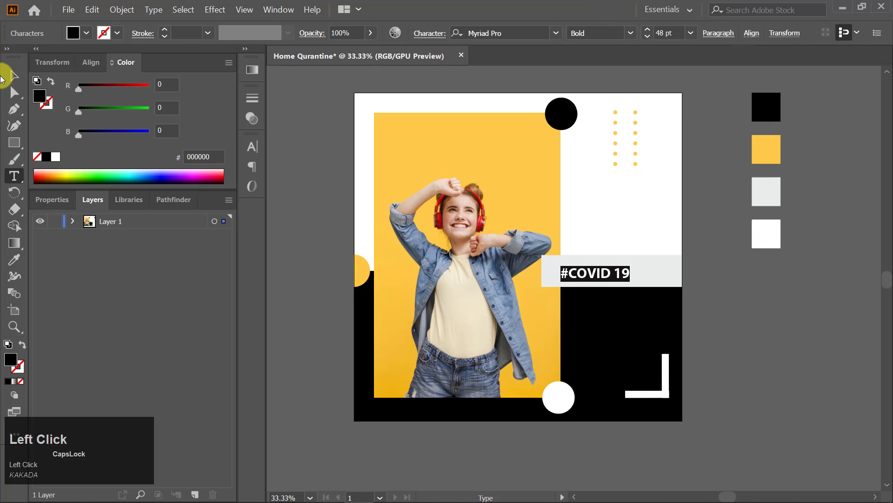
{"action": "key", "text": "Right"}
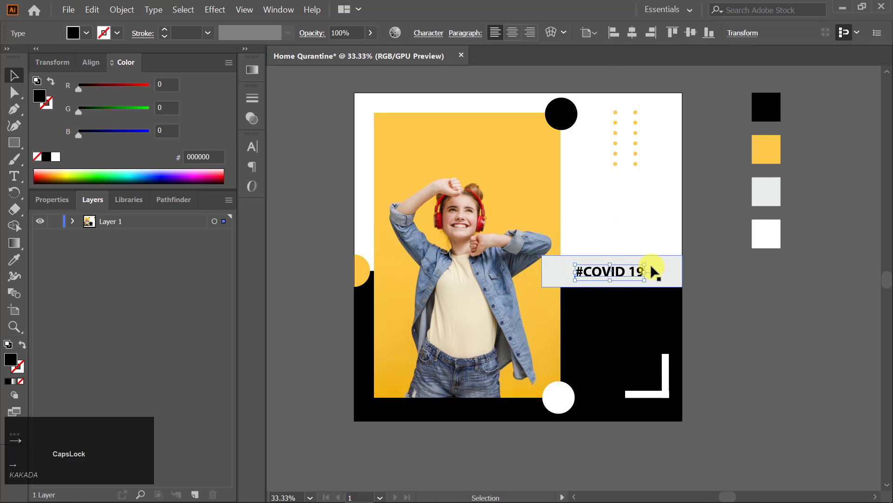
{"action": "key", "text": "Up"}
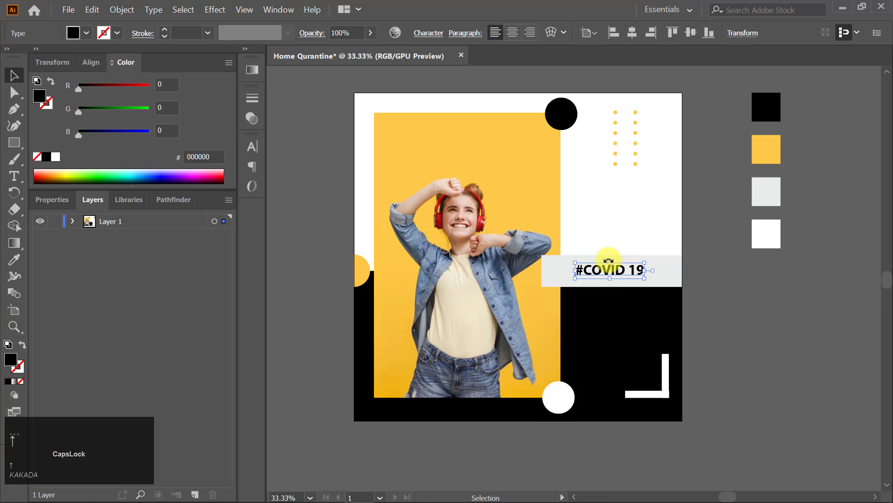
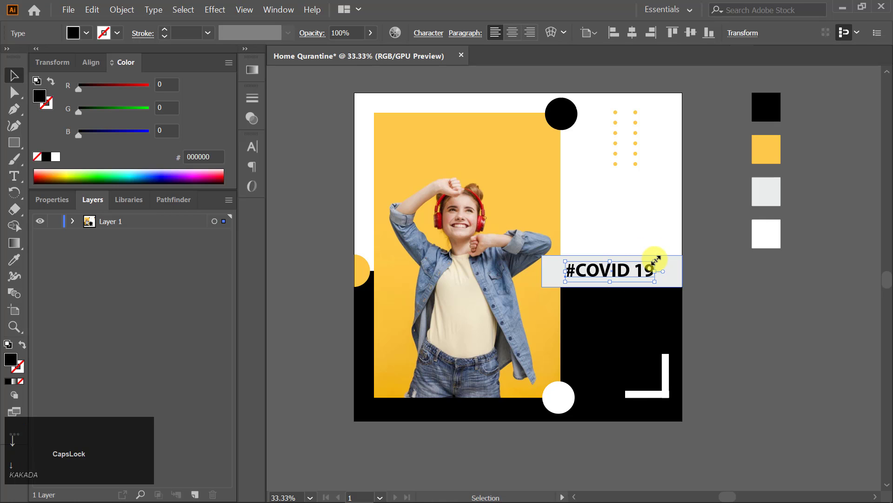
{"action": "key", "text": "Right"}
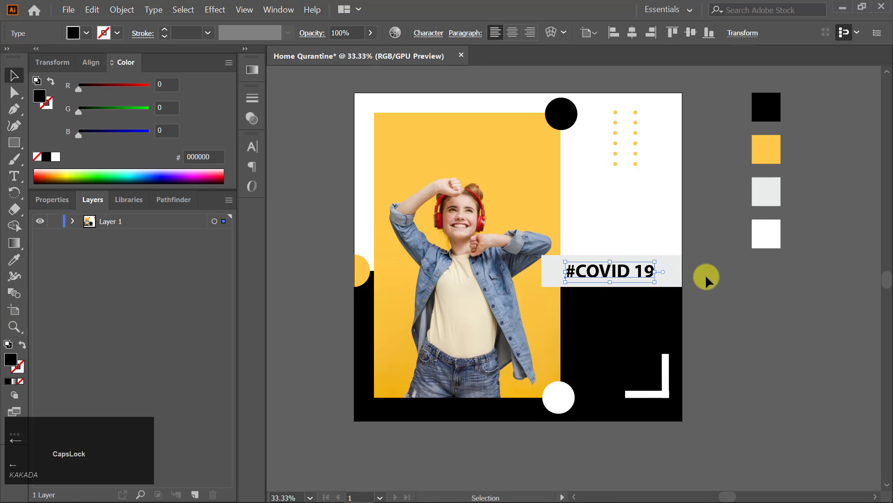
{"action": "key", "text": "v"}
{"action": "left_click", "coordinate": [721, 302]}
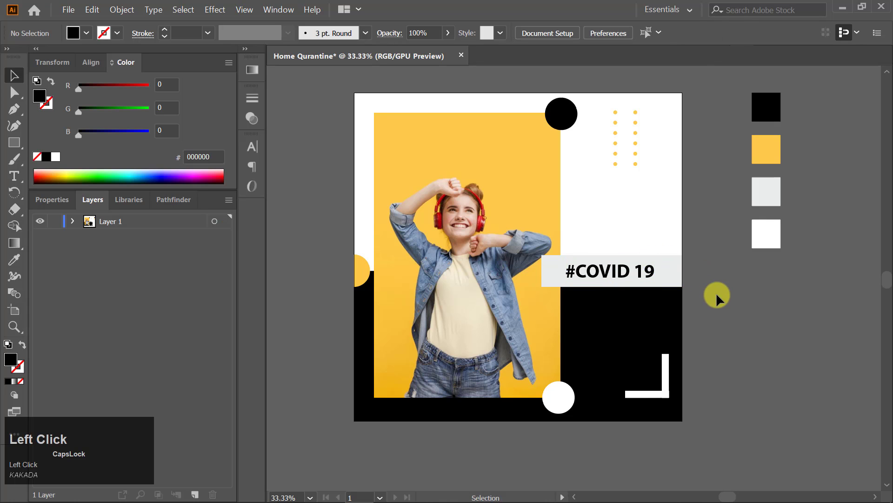
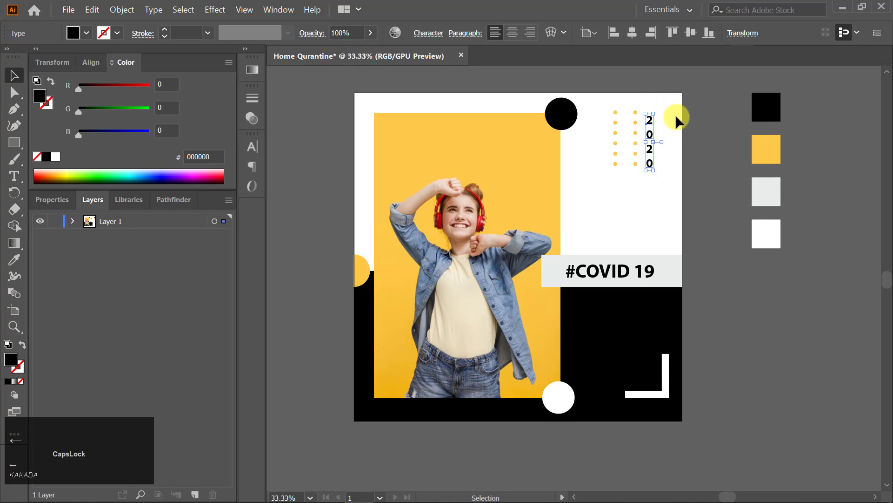
- Increase the leading of the vertical 2020 so its digits spread apart
{"action": "key", "text": "Down"}
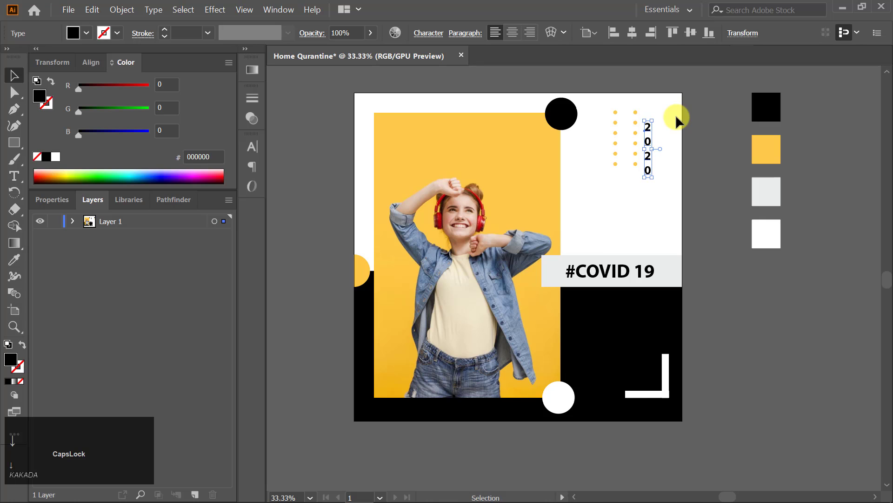
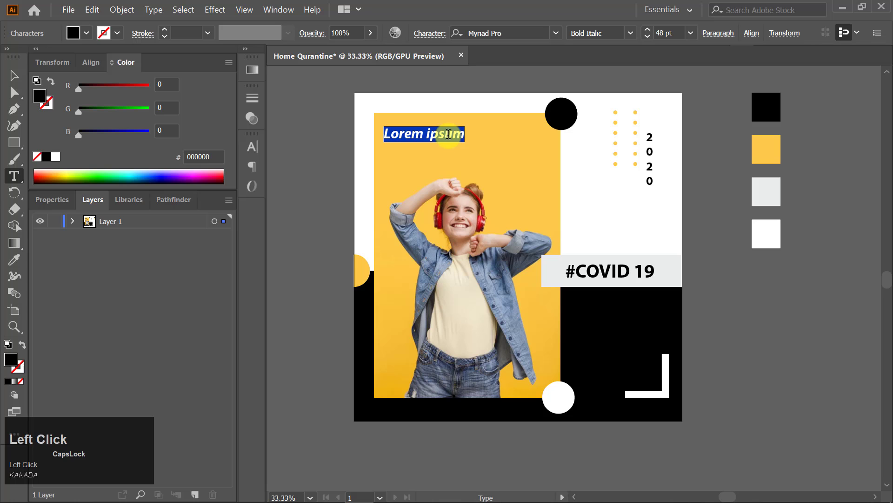
- Type the two-line headline HOME QURANTINE into the placeholder
{"action": "type", "text": "h"}
{"action": "type", "text": "e"}
{"action": "key", "text": "Return"}
{"action": "key", "text": "q"}
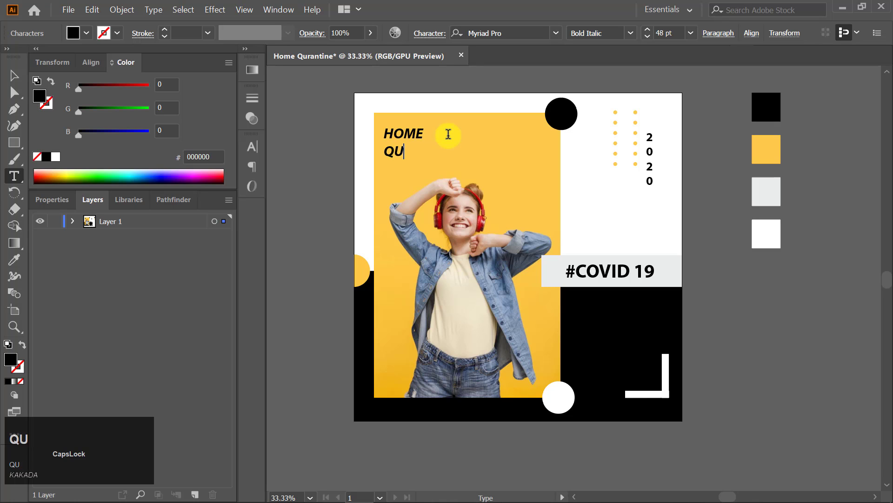
{"action": "type", "text": "ntine"}
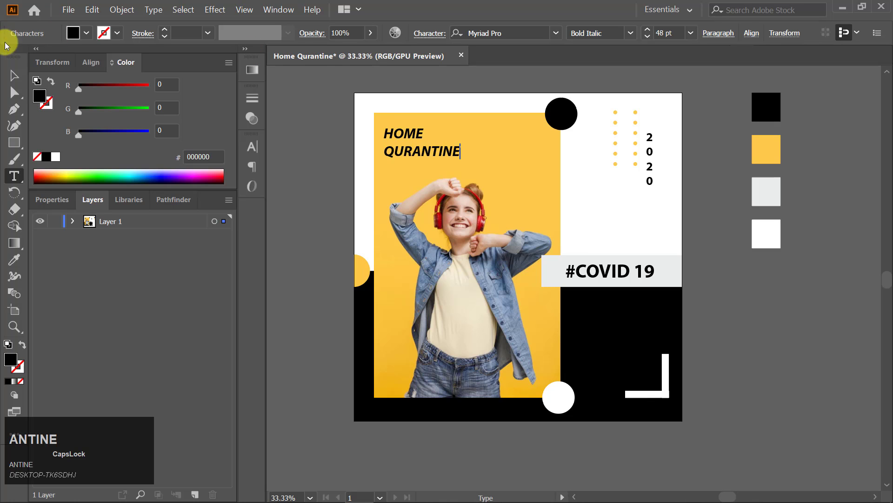
- Select the headline block and nudge it into place atop the yellow panel
{"action": "left_click", "coordinate": [20, 76]}
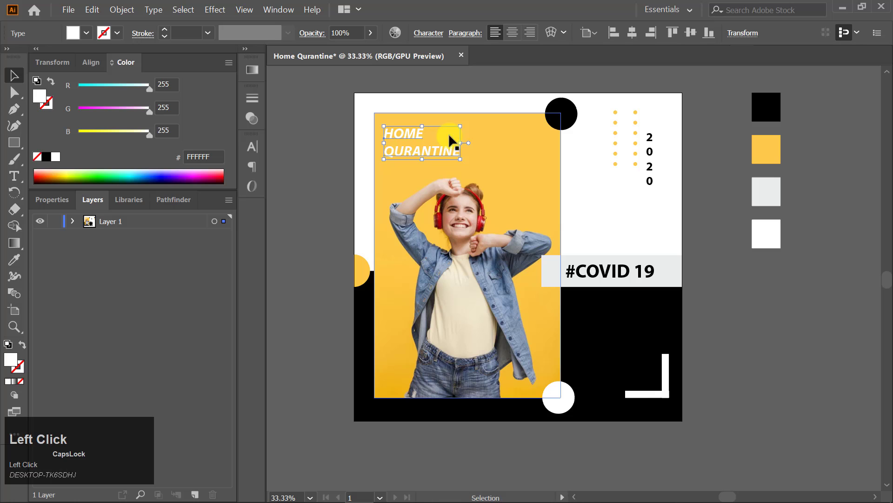
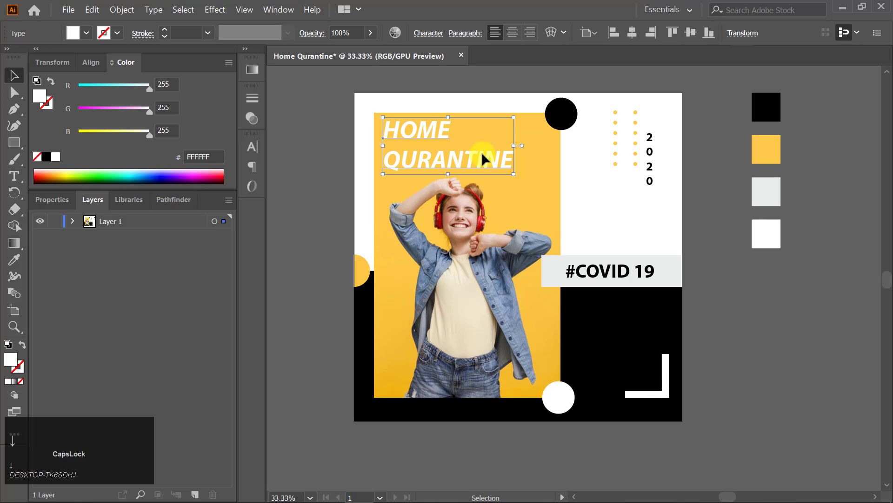
{"action": "key", "text": "Right"}
{"action": "key", "text": "Left"}
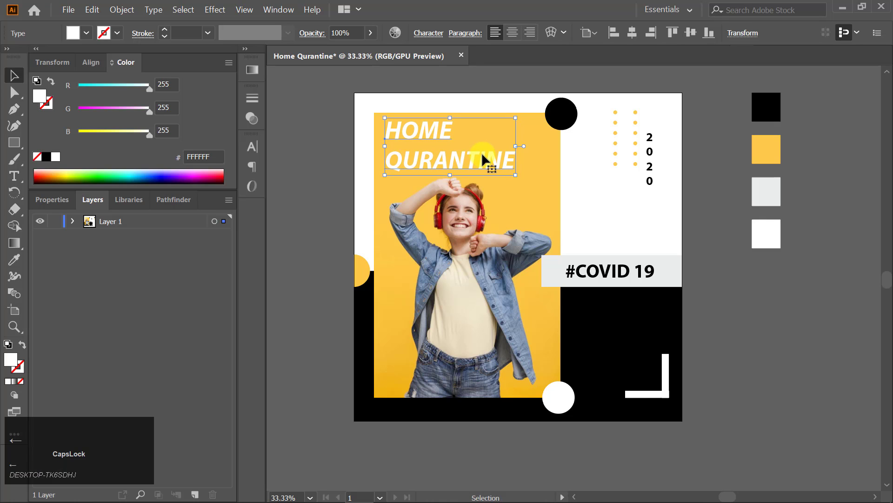